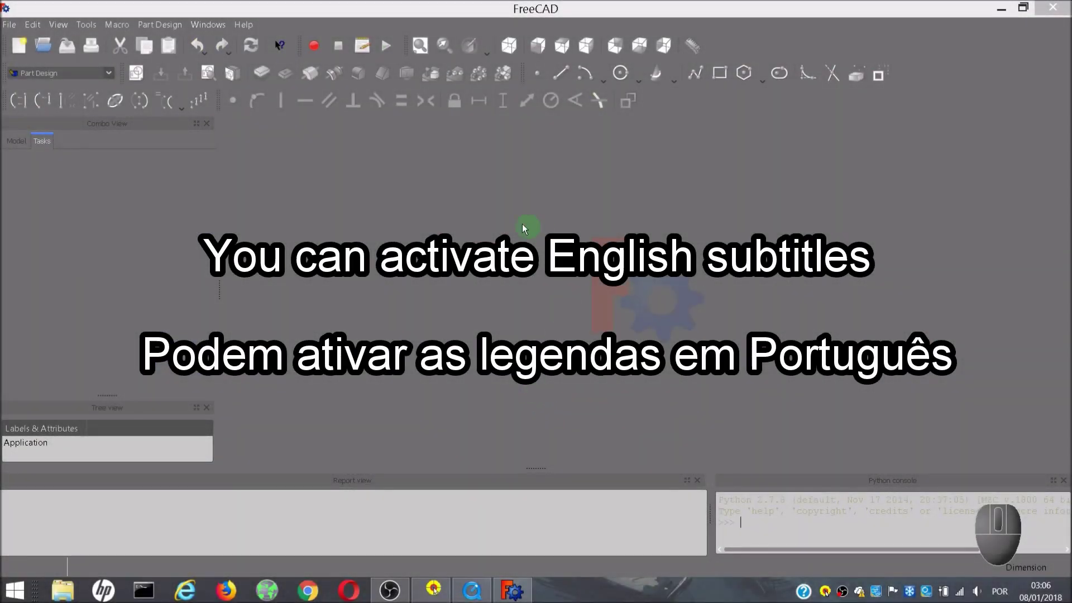
- View the FreeCAD version information from Help > About and dismiss it
{"action": "left_click", "coordinate": [256, 23]}
{"action": "left_click", "coordinate": [263, 140]}
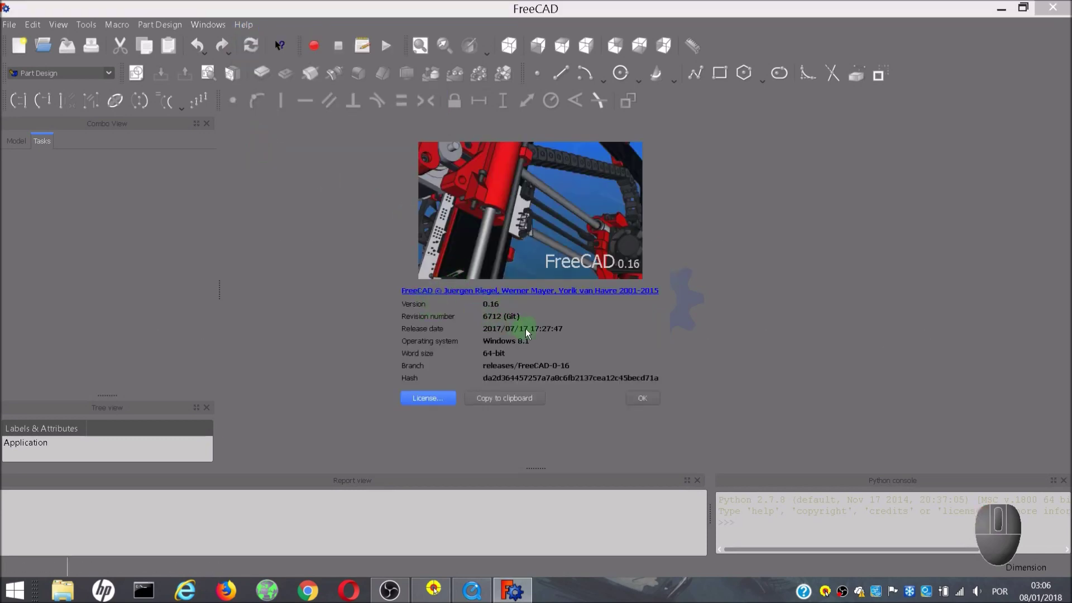
{"action": "left_click", "coordinate": [643, 399]}
- Launch the FreeCAD website from the Help menu and go to its Download page
{"action": "left_click", "coordinate": [252, 20]}
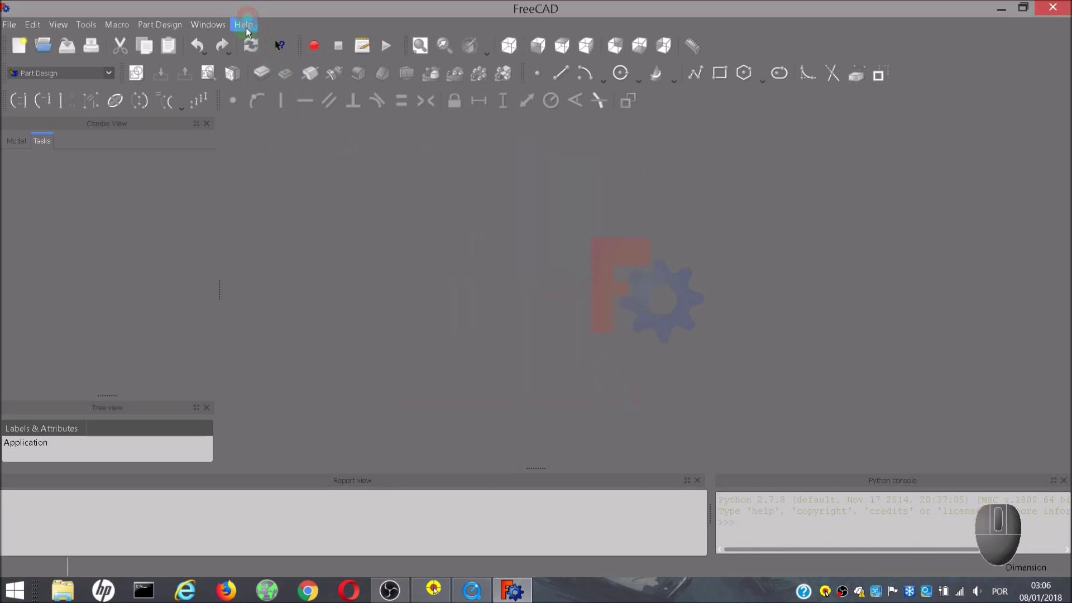
{"action": "left_click", "coordinate": [250, 28]}
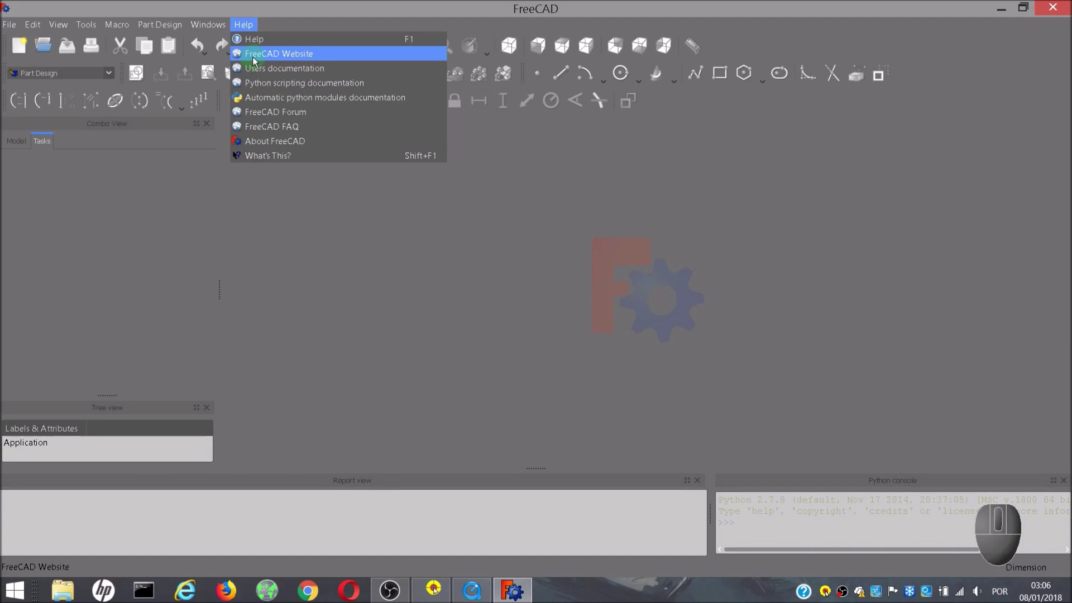
{"action": "left_click", "coordinate": [257, 58]}
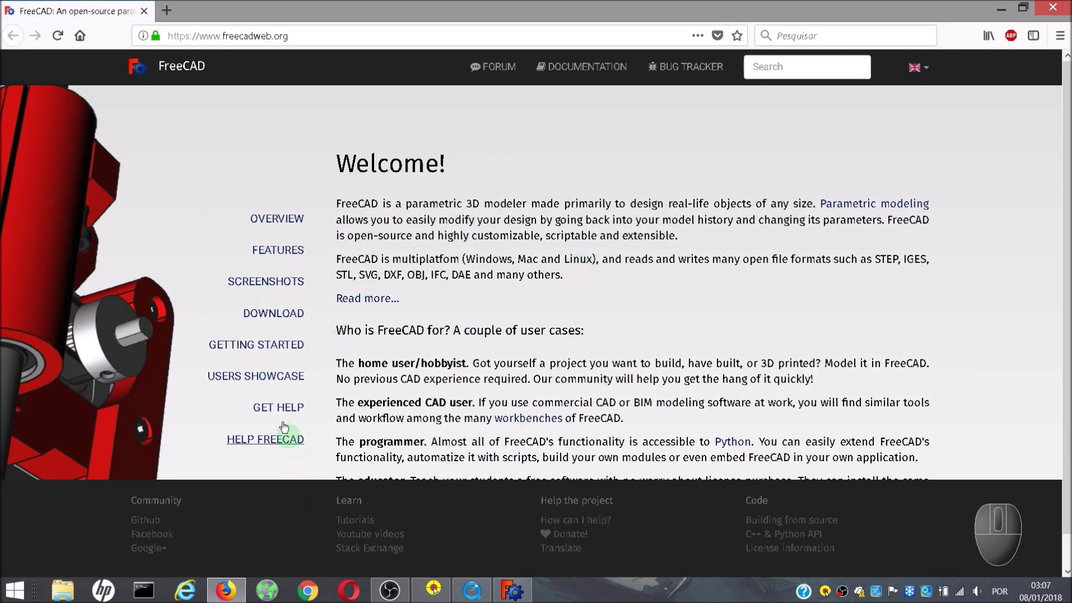
{"action": "left_click", "coordinate": [277, 323]}
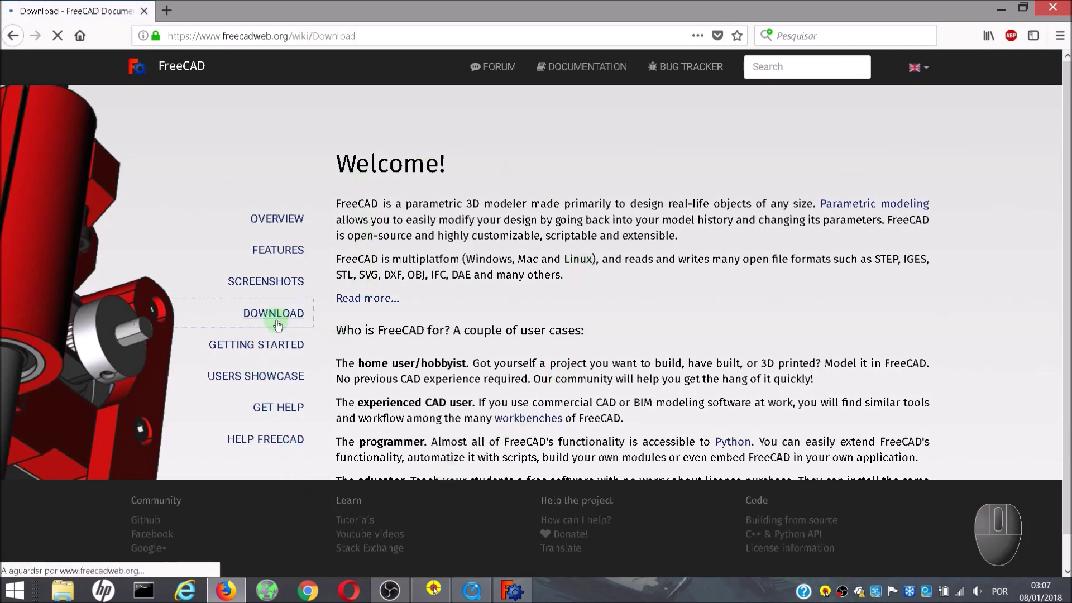
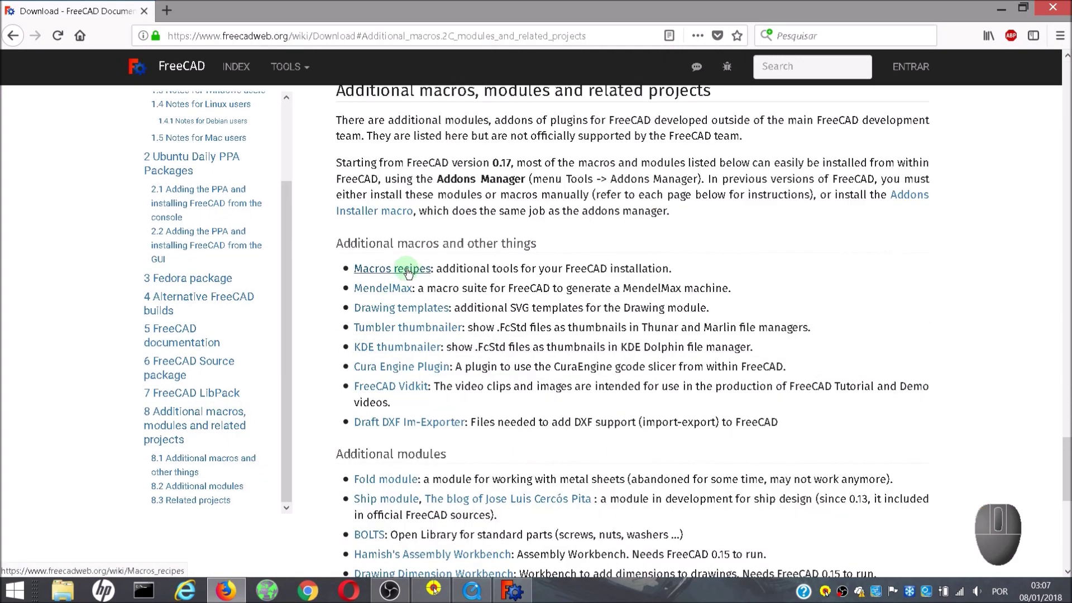
- Navigate from the Macros recipes wiki page to the Macro Geneva Wheel page
{"action": "left_click", "coordinate": [413, 274]}
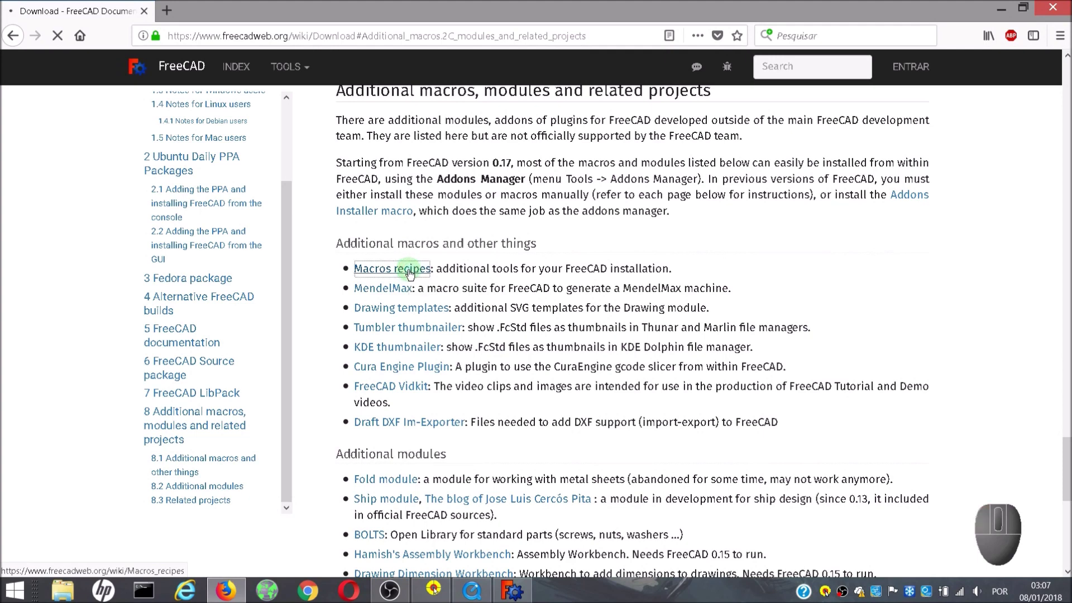
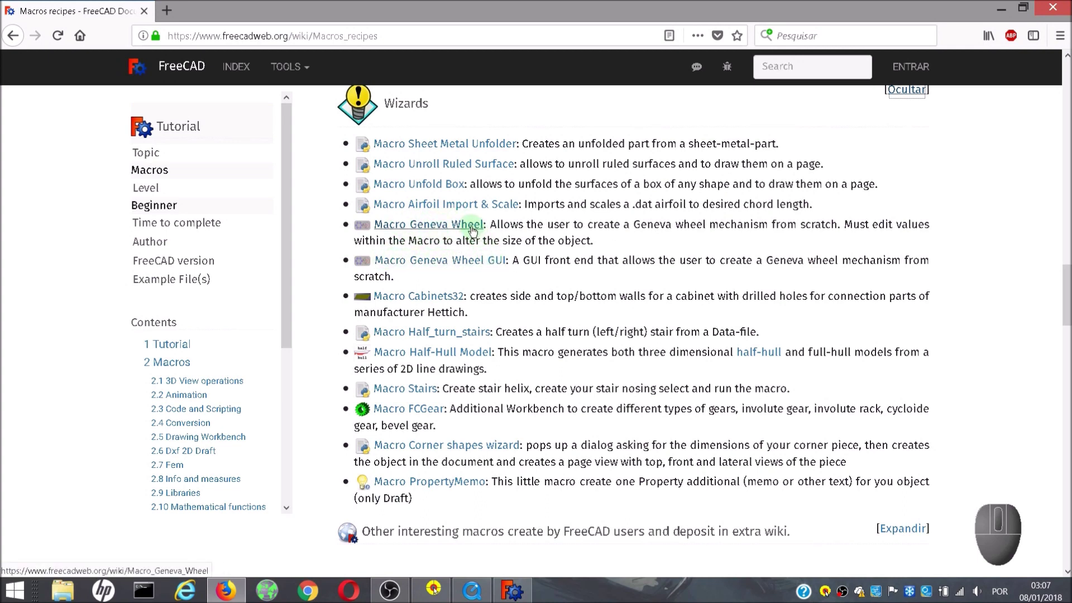
{"action": "left_click", "coordinate": [475, 231]}
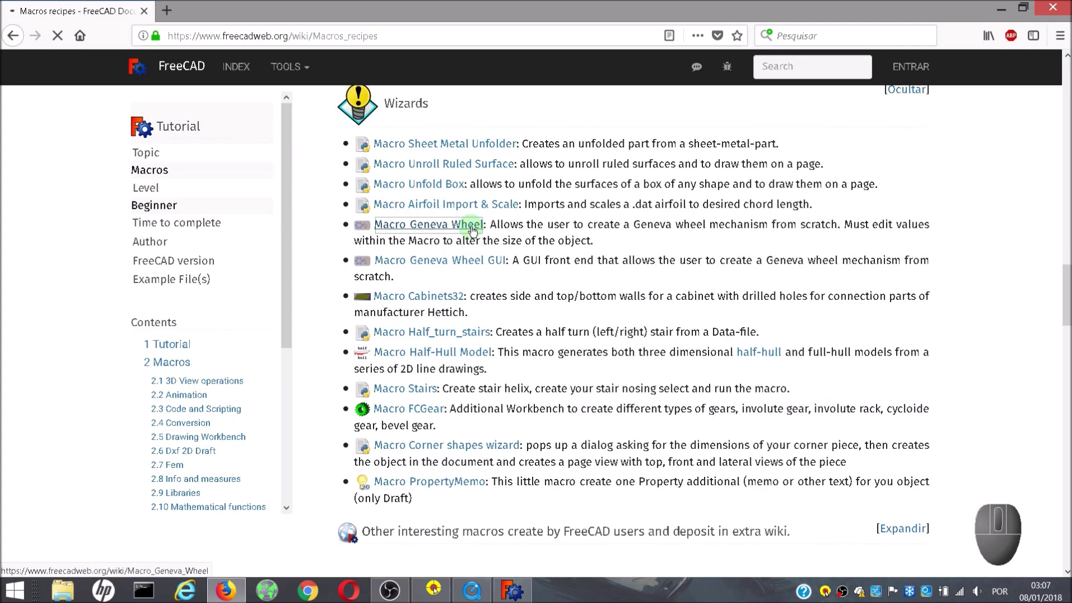
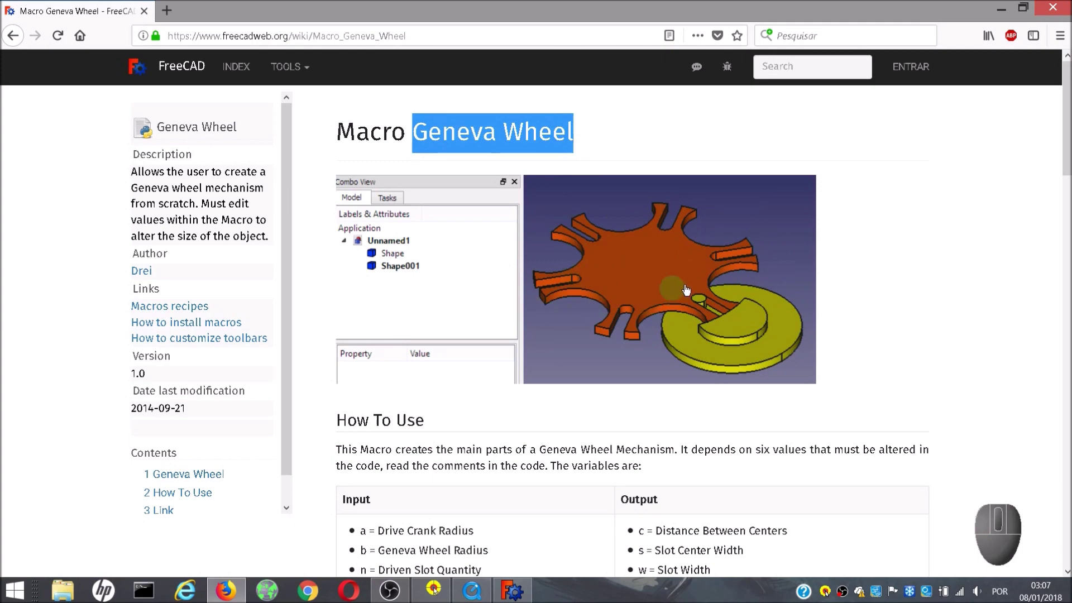
- Scroll the Macro Geneva Wheel page down to its macro code listing
{"action": "left_click", "coordinate": [884, 295]}
{"action": "middle_click", "coordinate": [736, 333]}
{"action": "middle_click", "coordinate": [560, 349]}
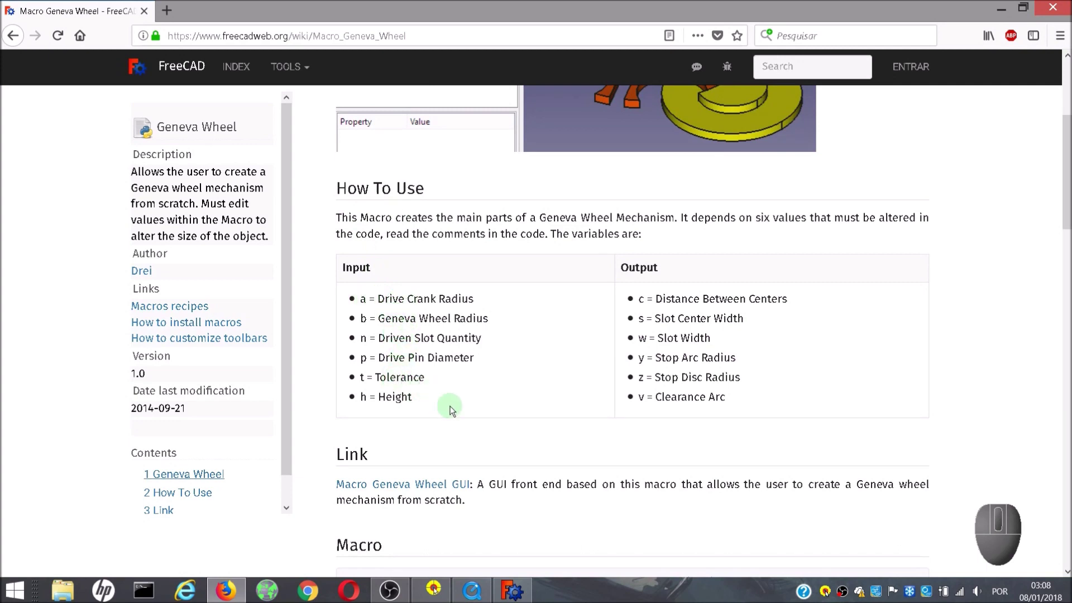
{"action": "middle_click", "coordinate": [548, 357]}
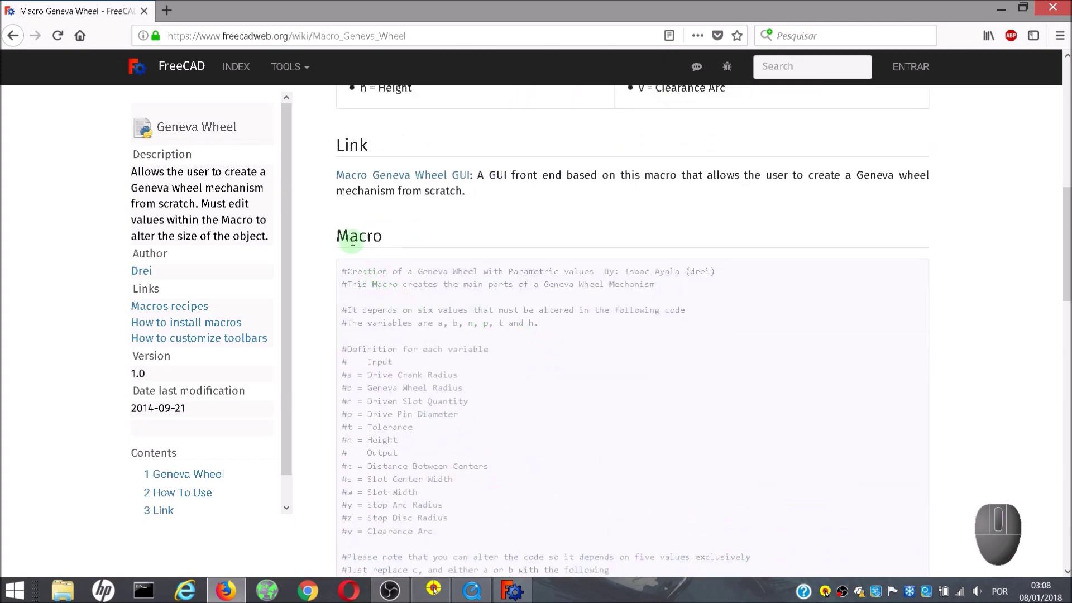
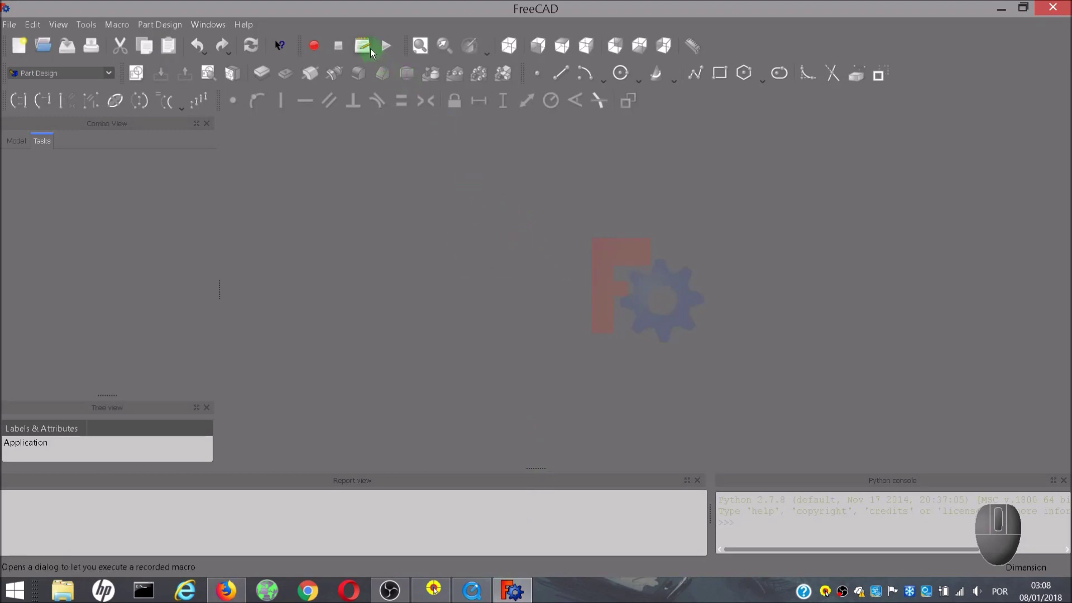
- Create a new macro file named Geneva Wheel from the Macros dialog
{"action": "left_click", "coordinate": [374, 51]}
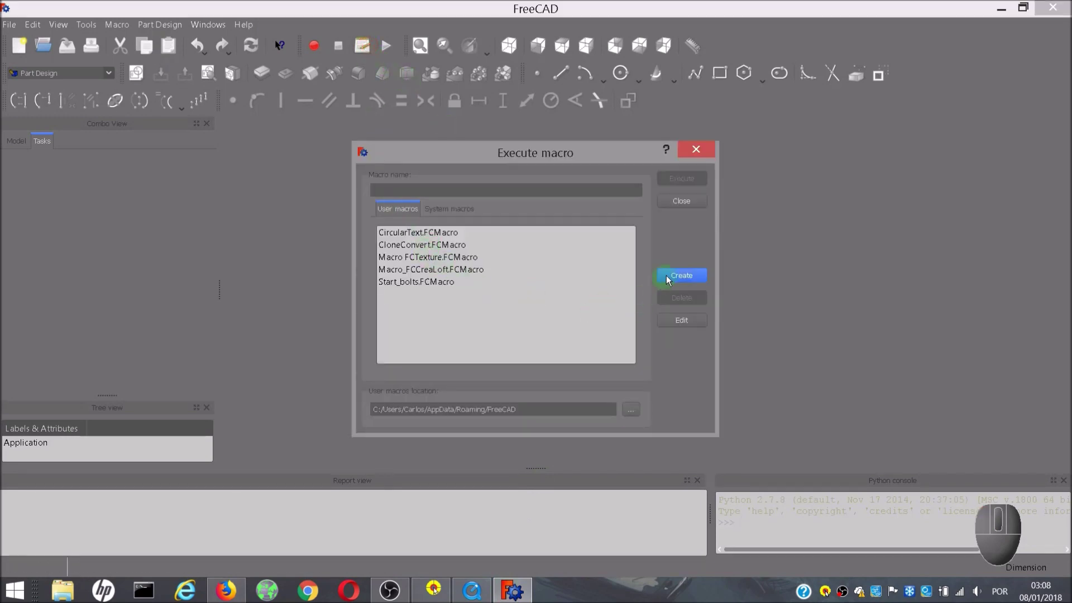
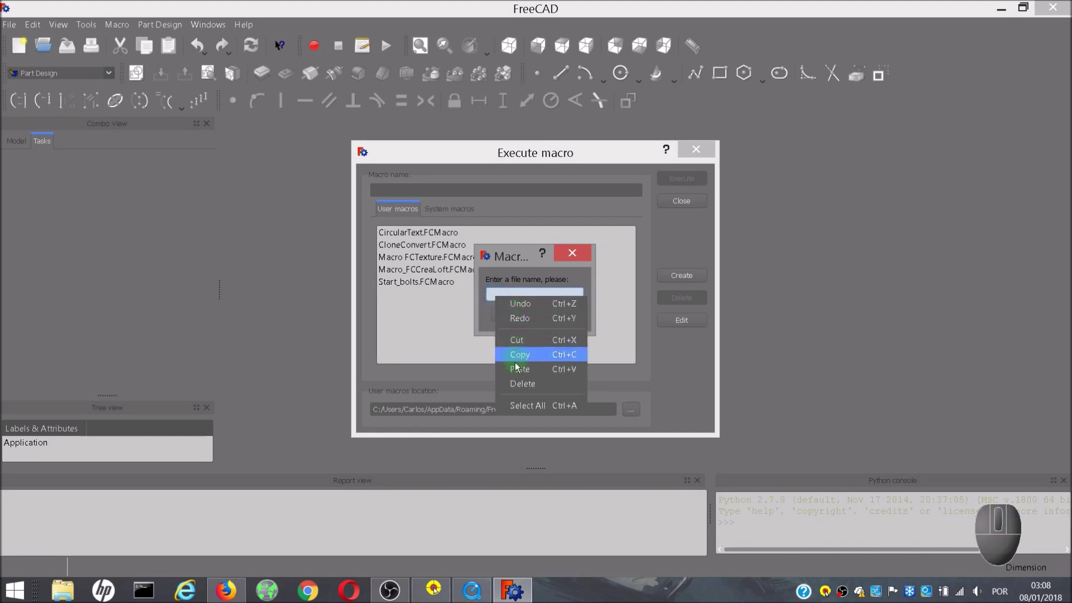
{"action": "left_click", "coordinate": [518, 371]}
{"action": "left_click", "coordinate": [522, 318]}
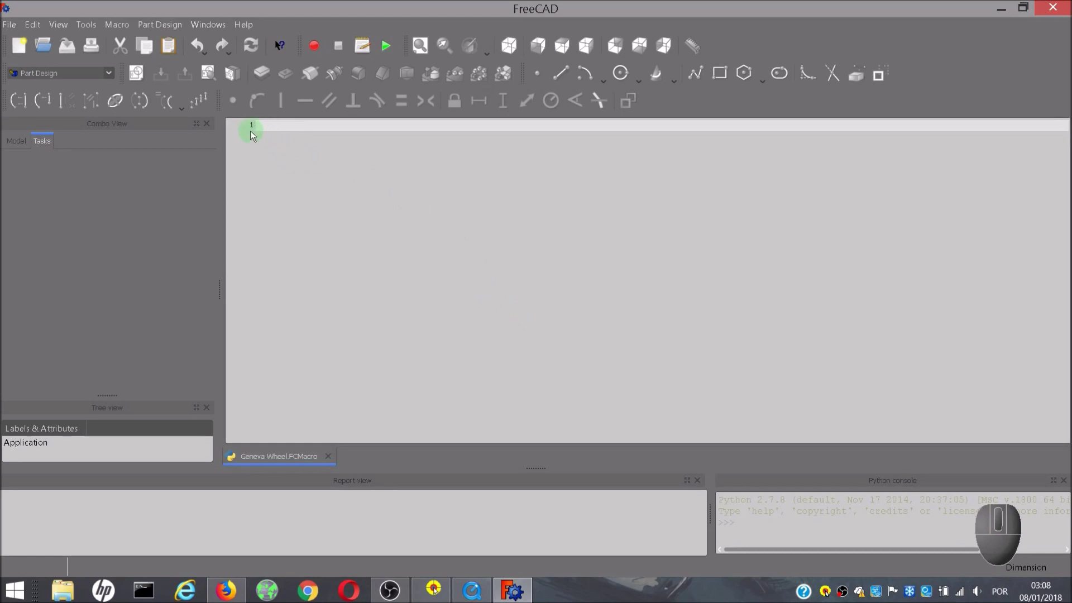
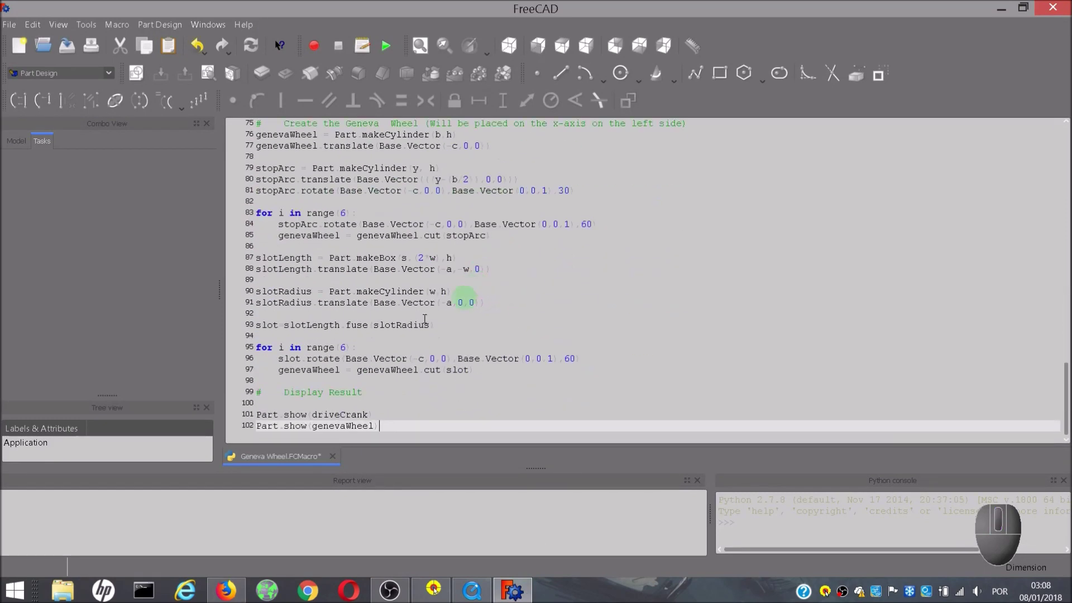
- Close the Geneva Wheel.FCMacro editor after pasting the wiki code, answering the unsaved-changes prompt
{"action": "left_click", "coordinate": [338, 461]}
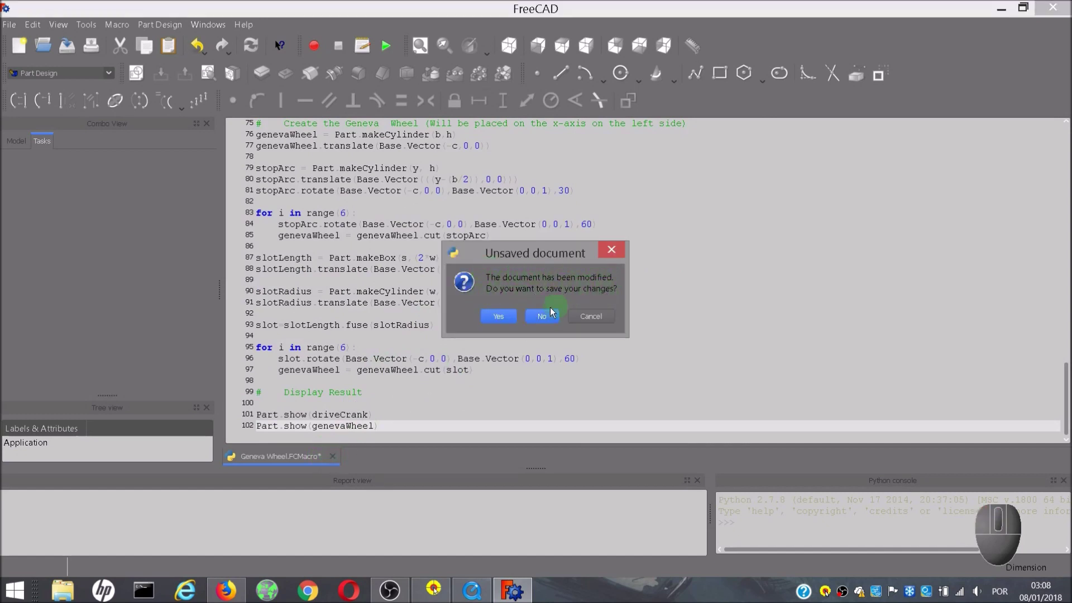
{"action": "left_click", "coordinate": [514, 319]}
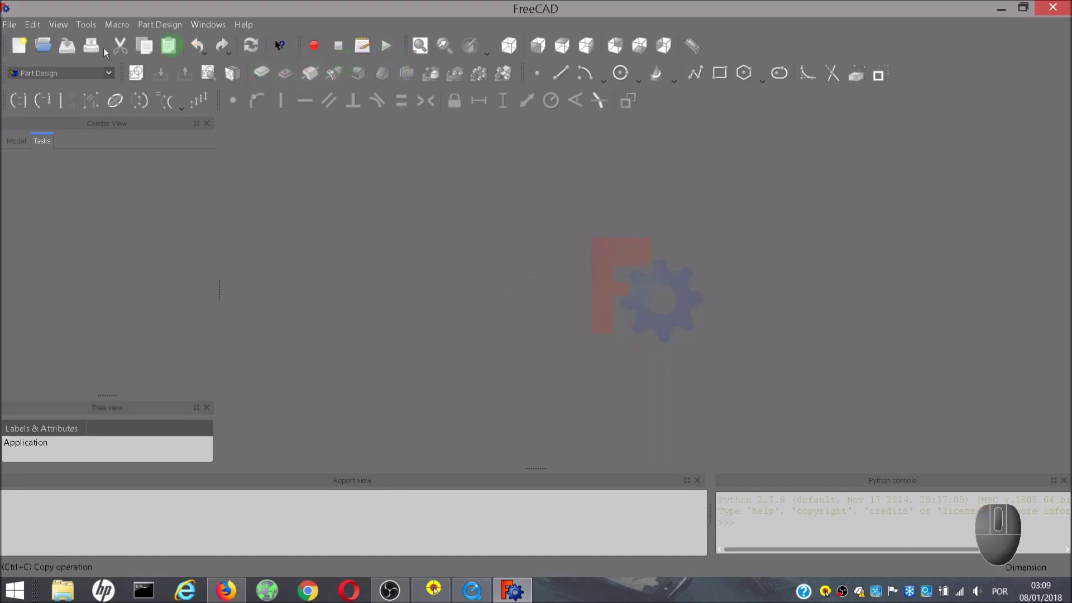
- Start a new empty document and switch to the Part workbench
{"action": "left_click", "coordinate": [114, 75]}
{"action": "left_click", "coordinate": [52, 185]}
{"action": "left_click", "coordinate": [29, 53]}
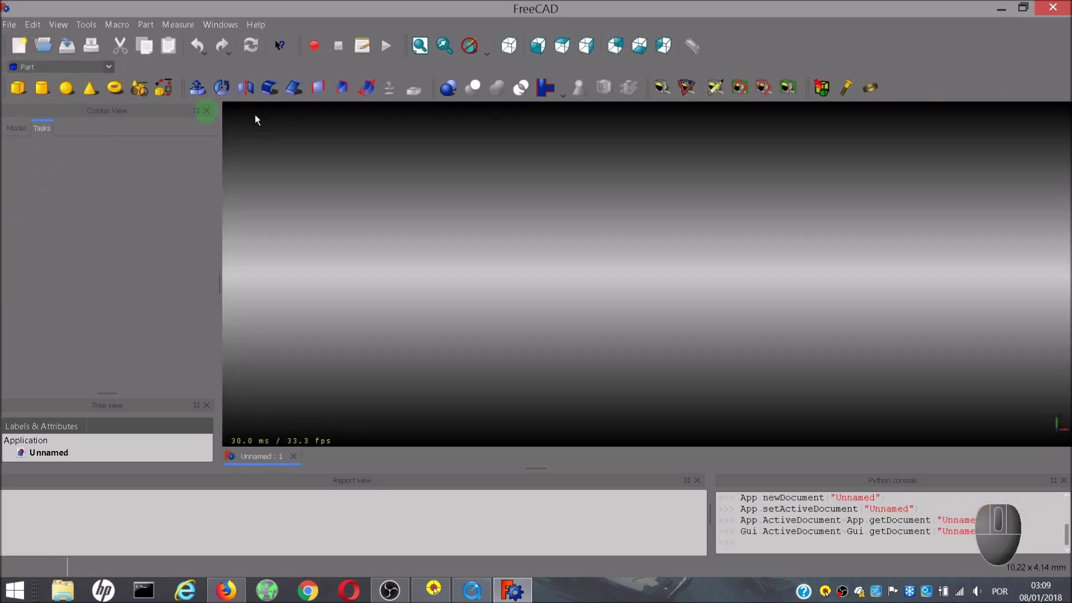
- Execute the Geneva Wheel macro to generate the wheel and drive crank solids
{"action": "left_click", "coordinate": [365, 48]}
{"action": "left_click", "coordinate": [394, 263]}
{"action": "left_click", "coordinate": [688, 185]}
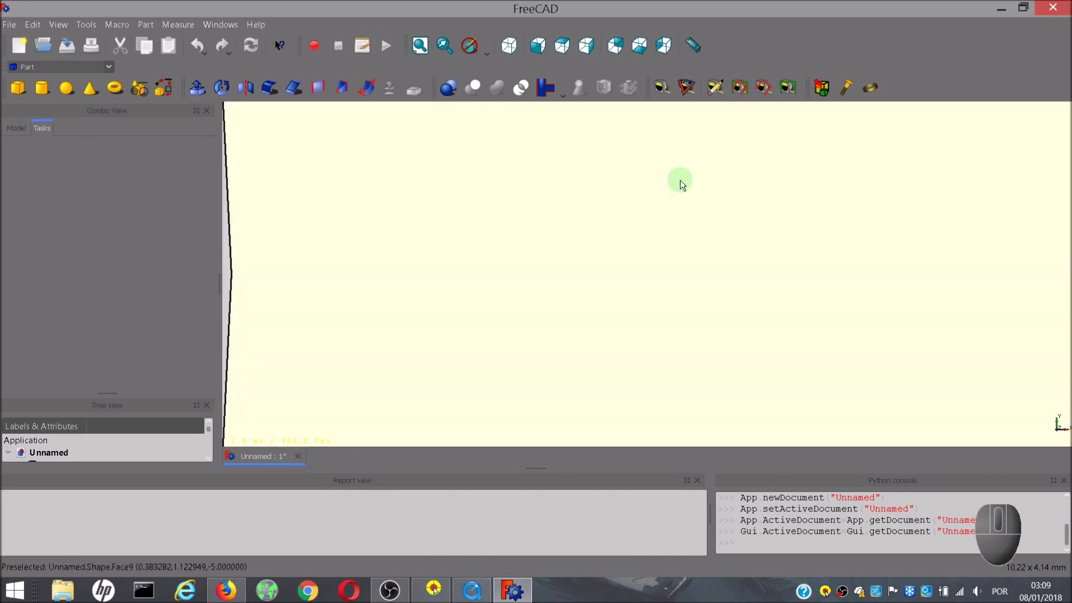
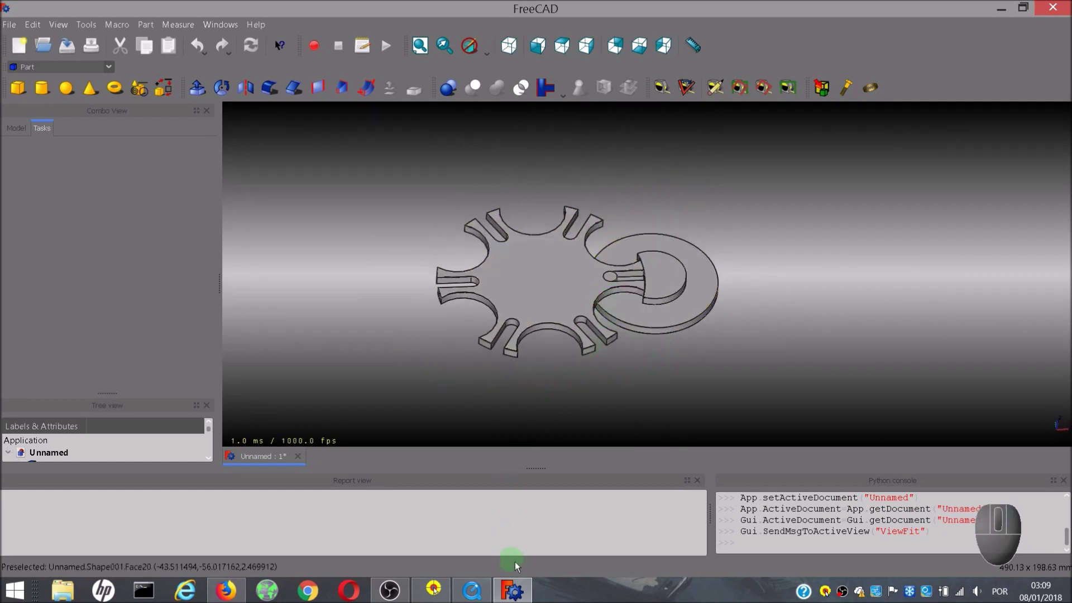
- Replay the Geneva mechanism animation in the media player, then close it to return to the model
{"action": "left_click", "coordinate": [493, 591]}
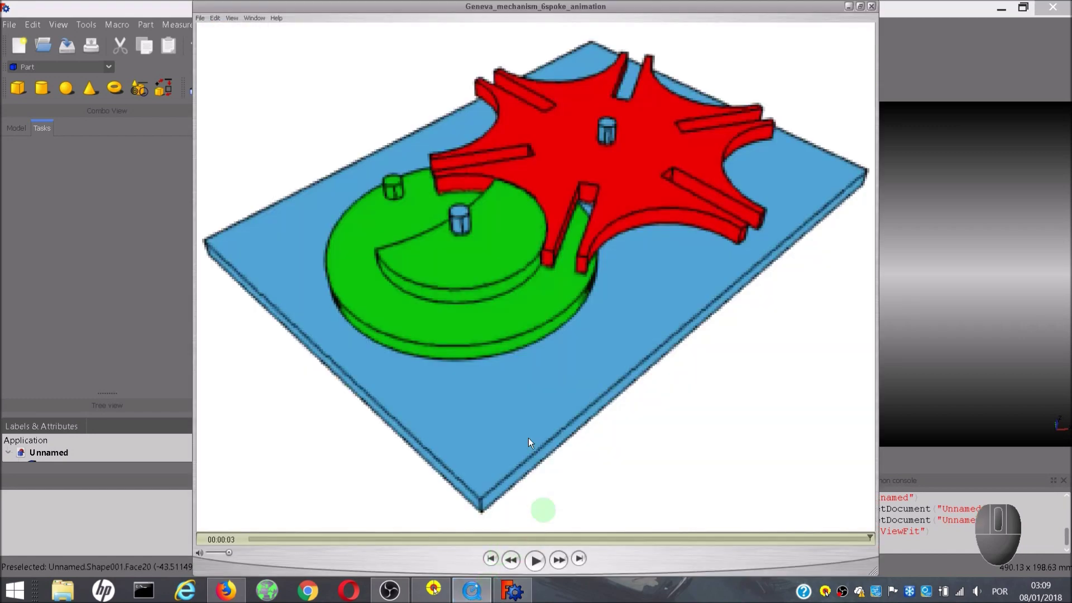
{"action": "left_click", "coordinate": [542, 567]}
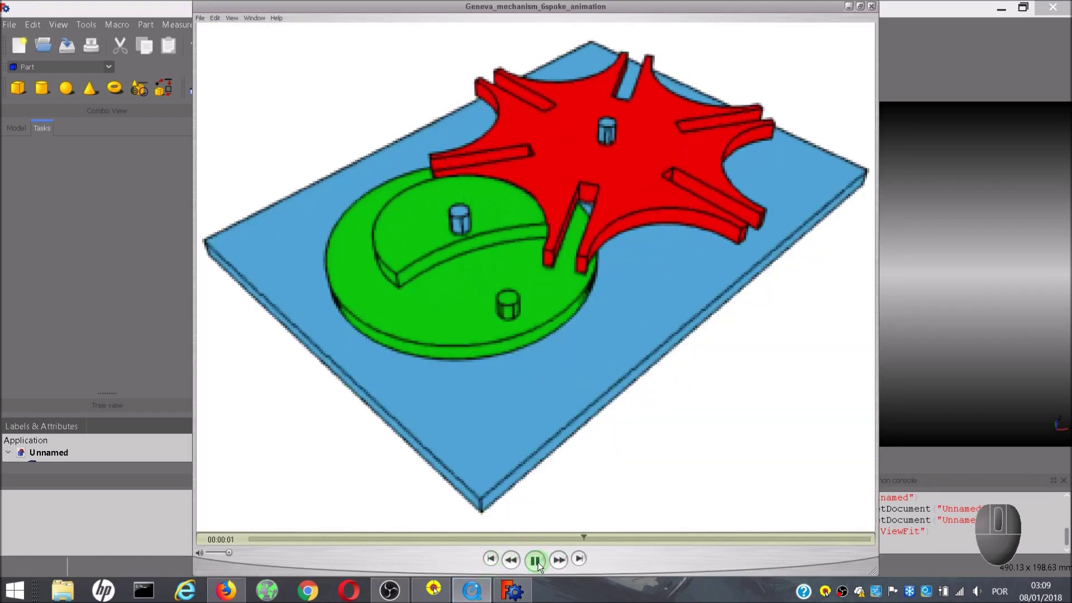
{"action": "left_click", "coordinate": [542, 568]}
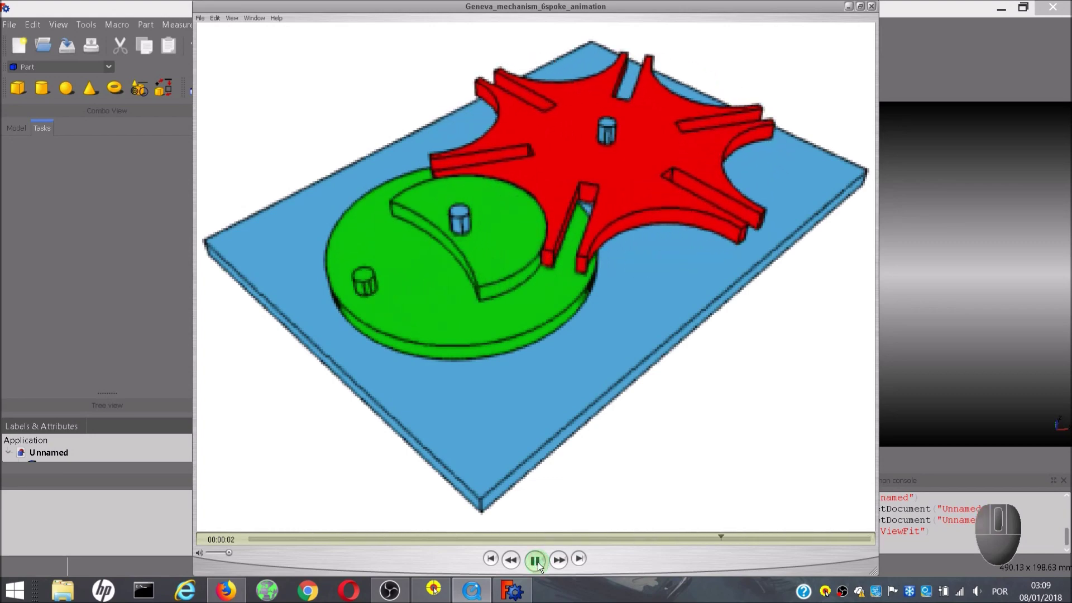
{"action": "left_click", "coordinate": [535, 566]}
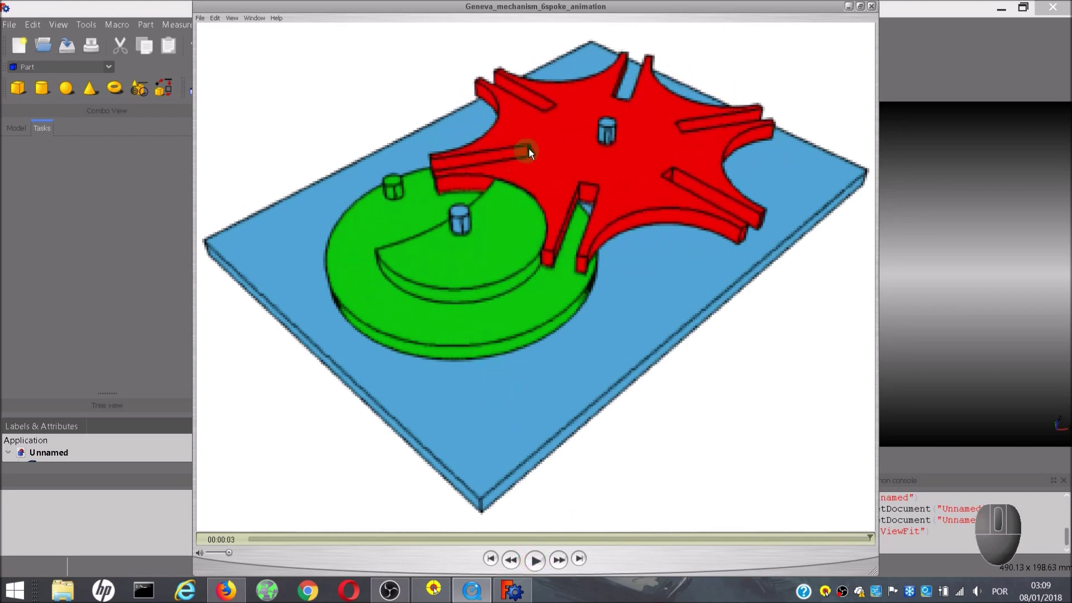
{"action": "left_click", "coordinate": [539, 566]}
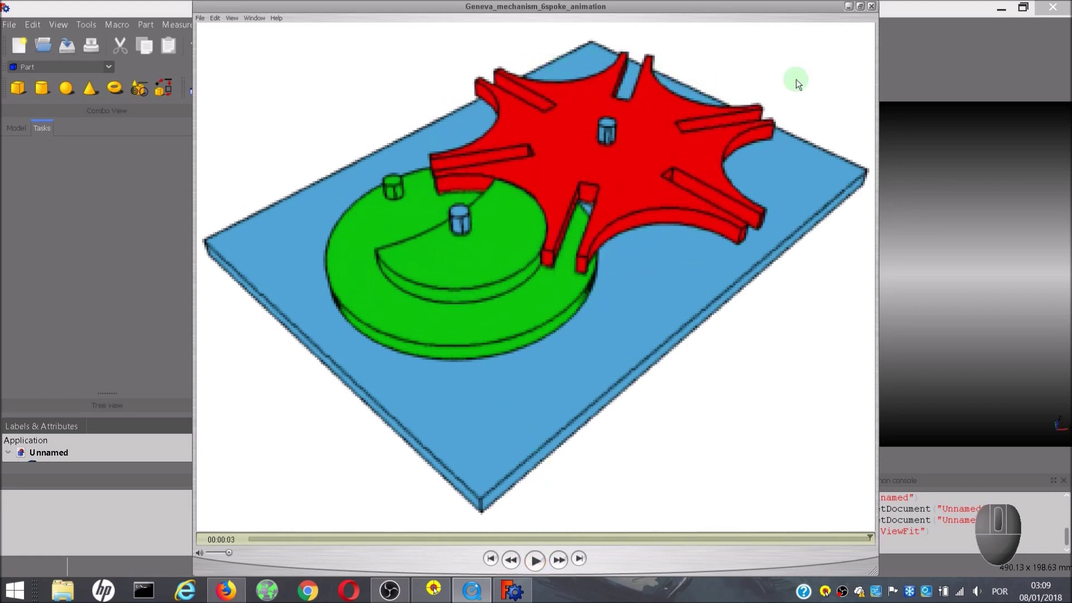
{"action": "left_click", "coordinate": [874, 9]}
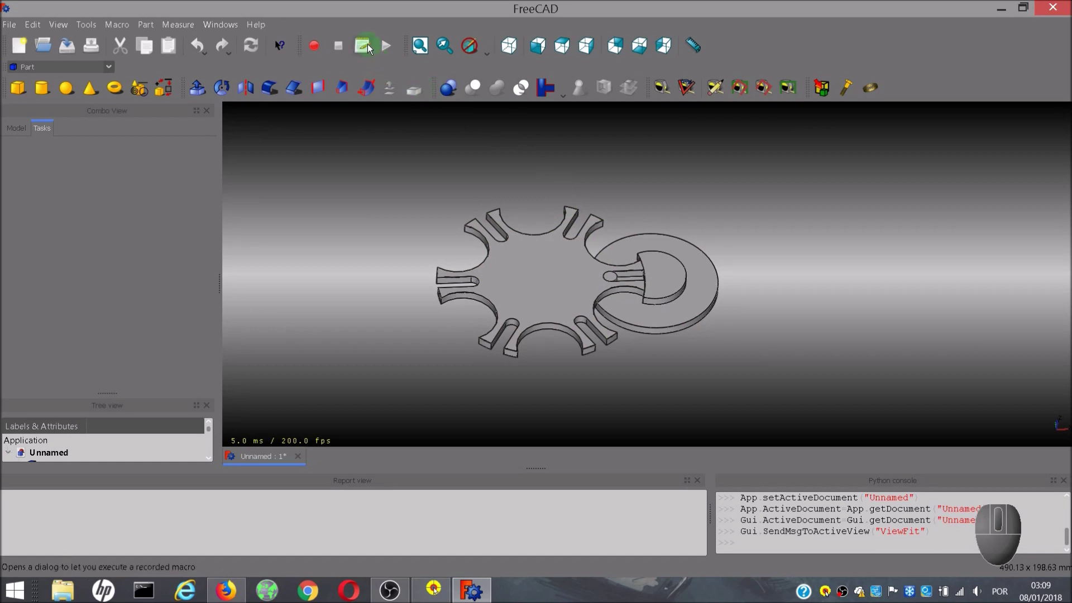
- Reopen Geneva Wheel.FCMacro in the macro editor for editing
{"action": "left_click", "coordinate": [372, 47]}
{"action": "left_click", "coordinate": [410, 261]}
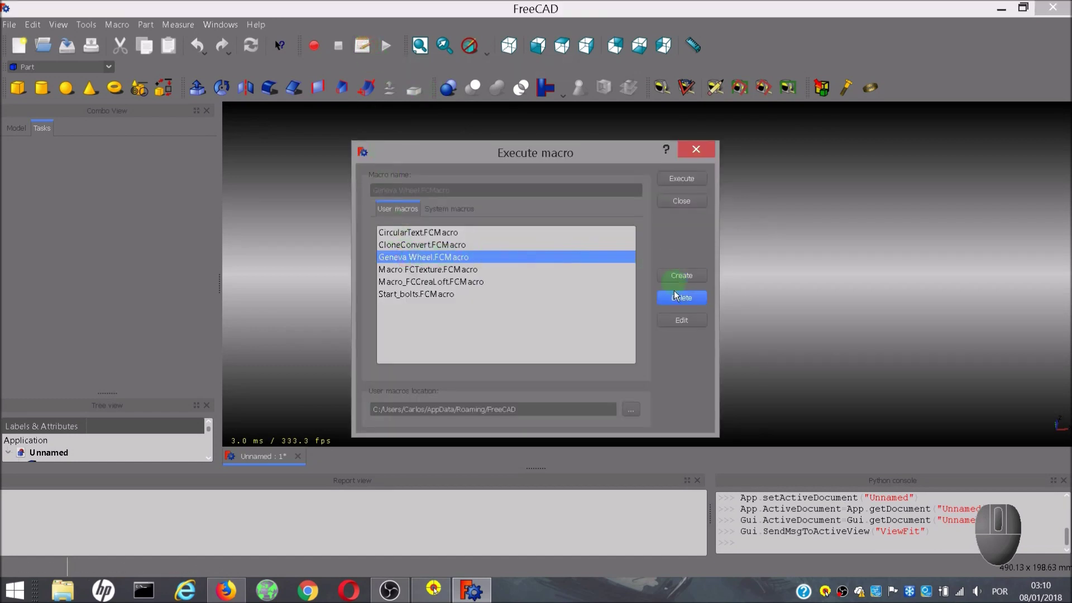
{"action": "left_click", "coordinate": [698, 325]}
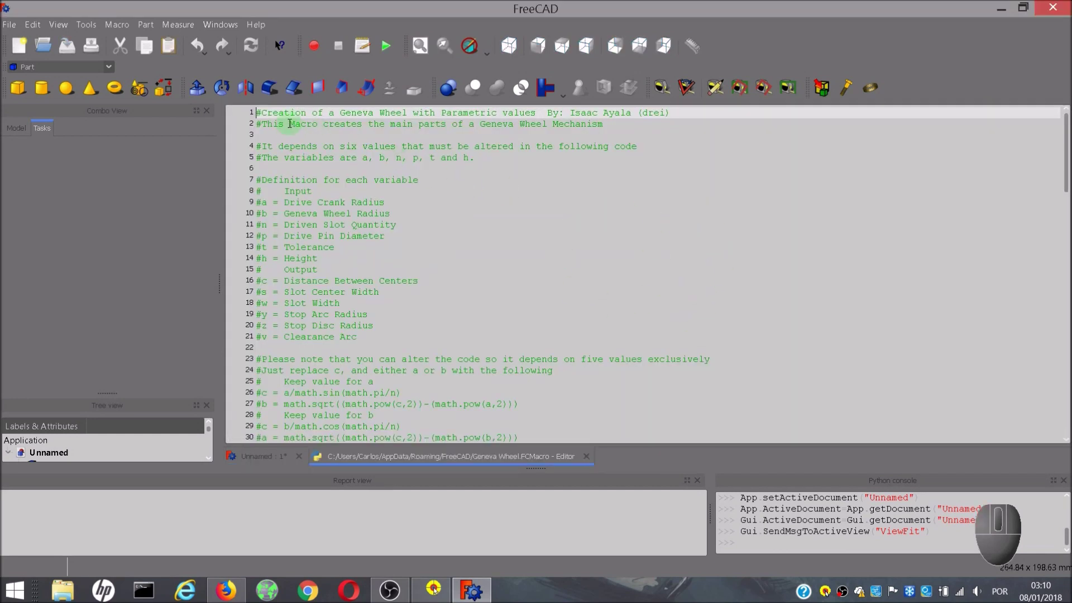
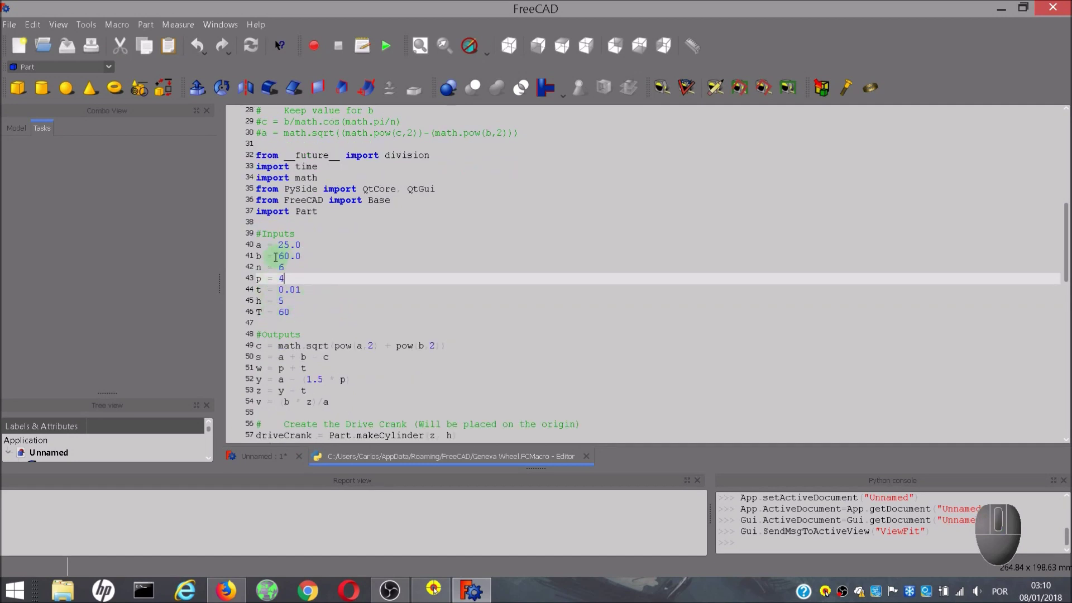
- Change the macro inputs to b = 40.0 and p = 4, then close the editor tab
{"action": "scroll", "scroll_direction": "up", "scroll_amount": 3}
{"action": "scroll", "scroll_direction": "up", "scroll_amount": 3}
{"action": "scroll", "scroll_direction": "up", "scroll_amount": 3}
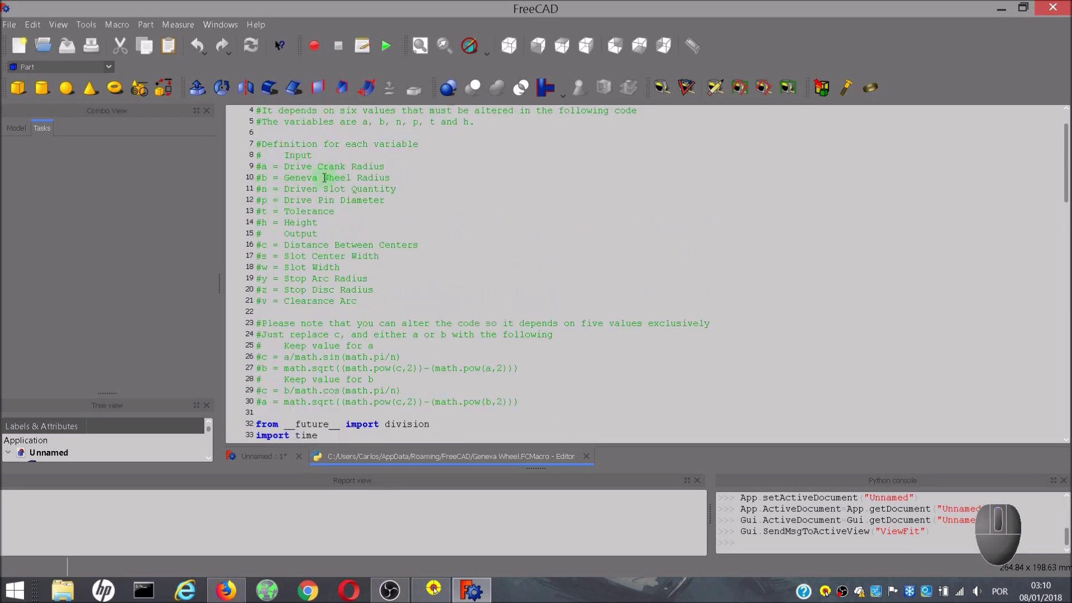
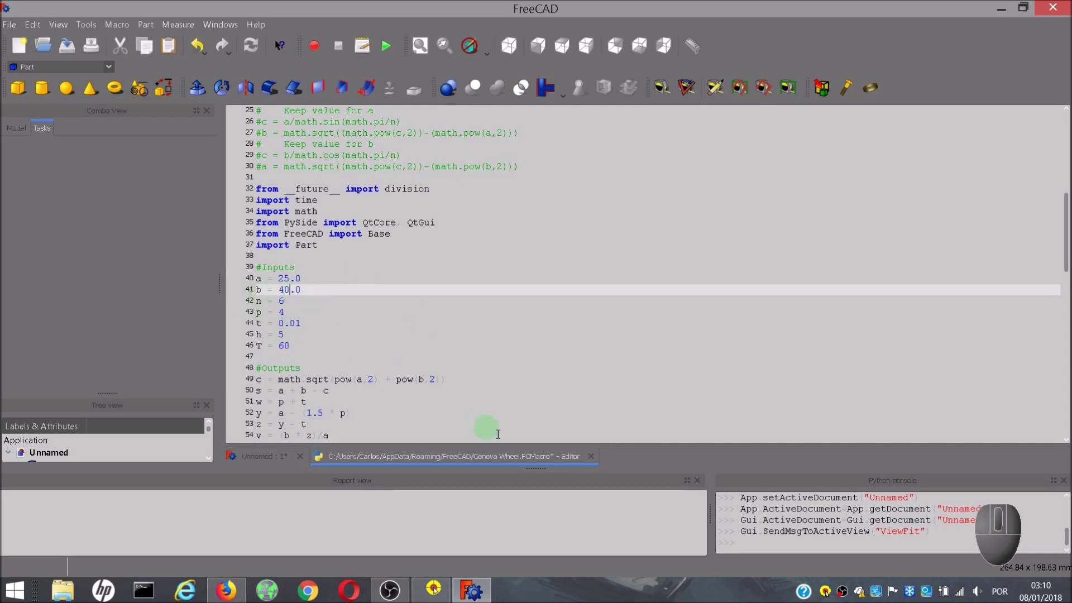
{"action": "left_click", "coordinate": [597, 460]}
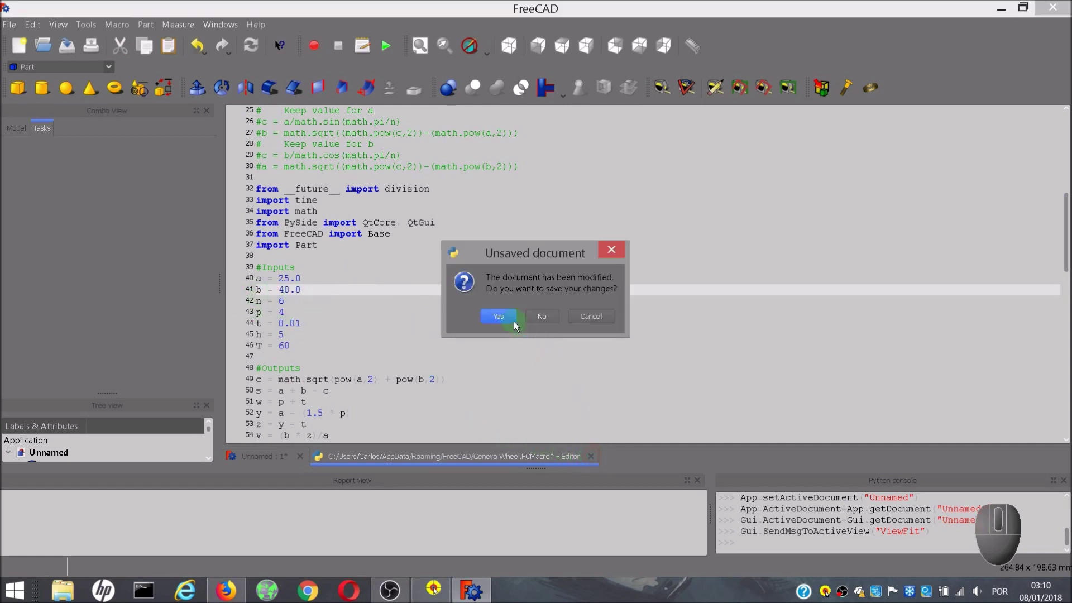
- Save the edited macro and run it again, then show the Model tree with the four shapes
{"action": "left_click", "coordinate": [516, 324]}
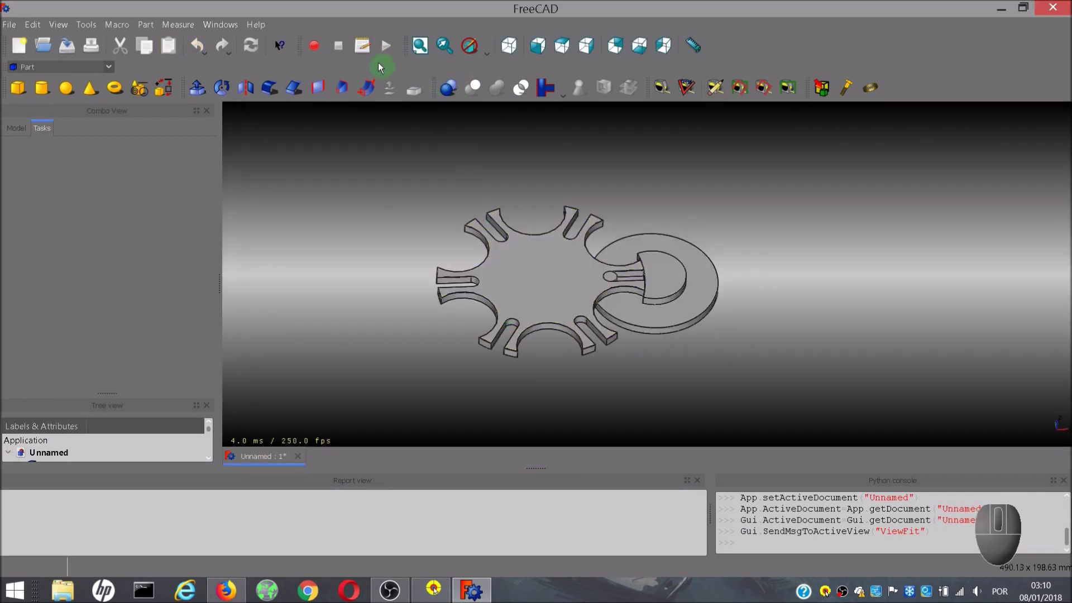
{"action": "left_click", "coordinate": [373, 49]}
{"action": "left_click", "coordinate": [406, 266]}
{"action": "left_click", "coordinate": [689, 187]}
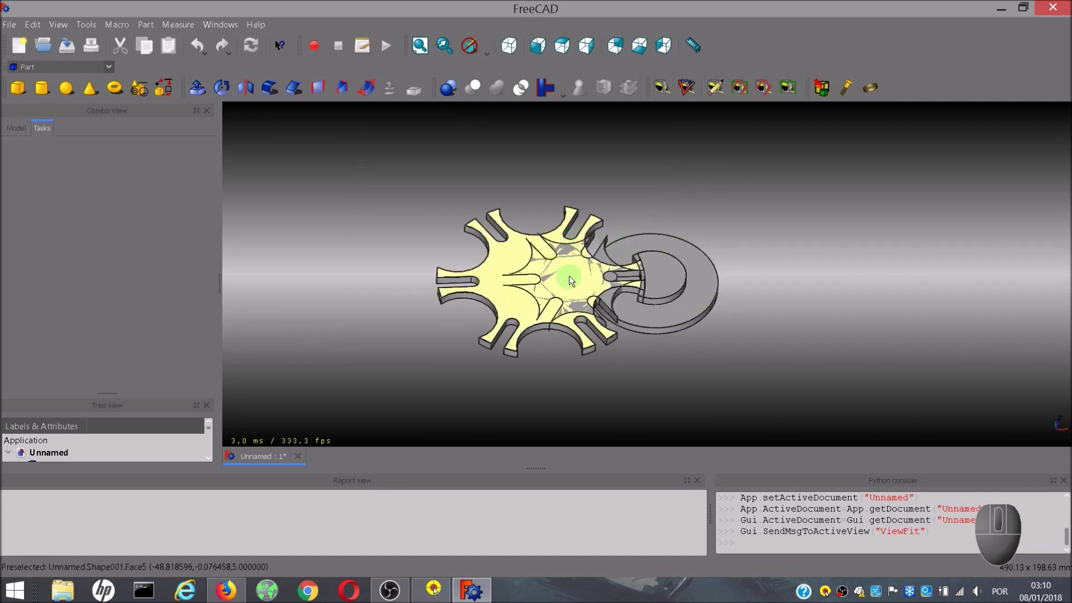
{"action": "left_click", "coordinate": [21, 136]}
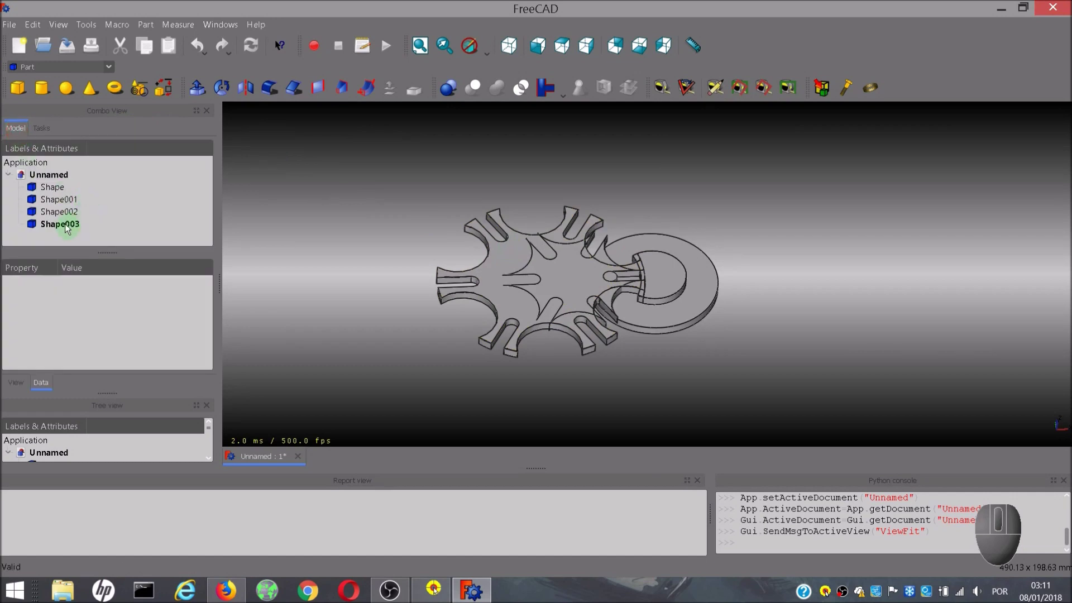
- Hide the original wheel Shape001 and crank Shape via Toggle visibility in the tree
{"action": "left_click", "coordinate": [69, 202]}
{"action": "right_click", "coordinate": [69, 202]}
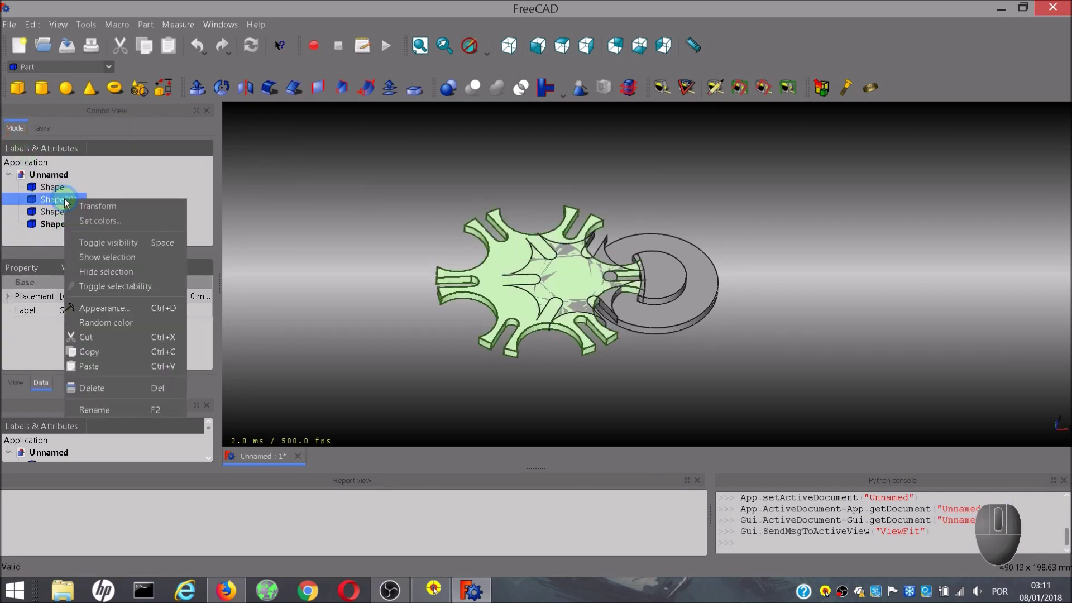
{"action": "left_click", "coordinate": [108, 246]}
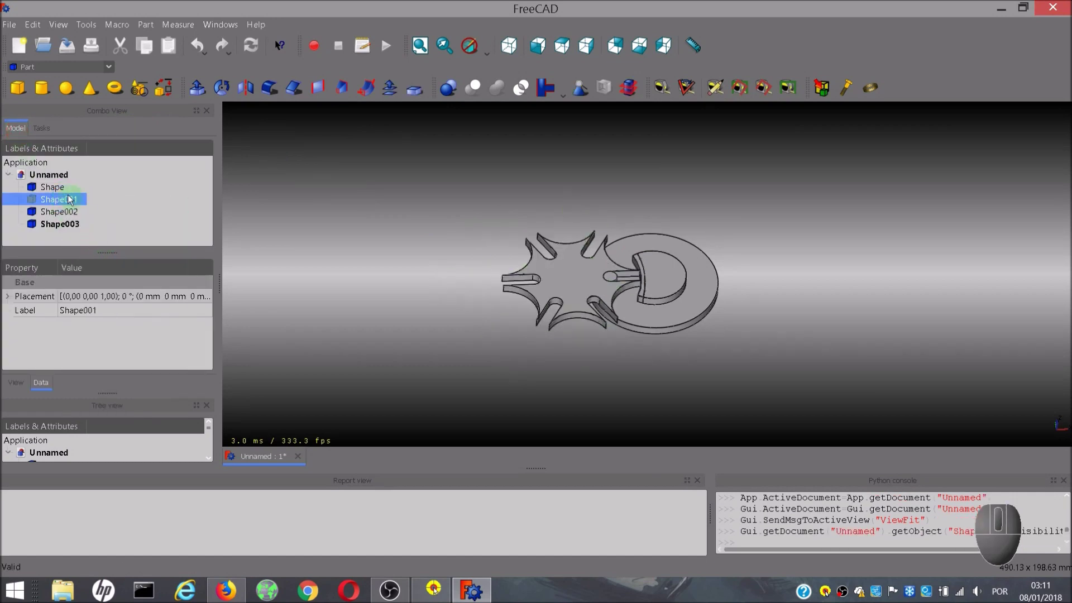
{"action": "left_click", "coordinate": [64, 191]}
{"action": "right_click", "coordinate": [65, 191]}
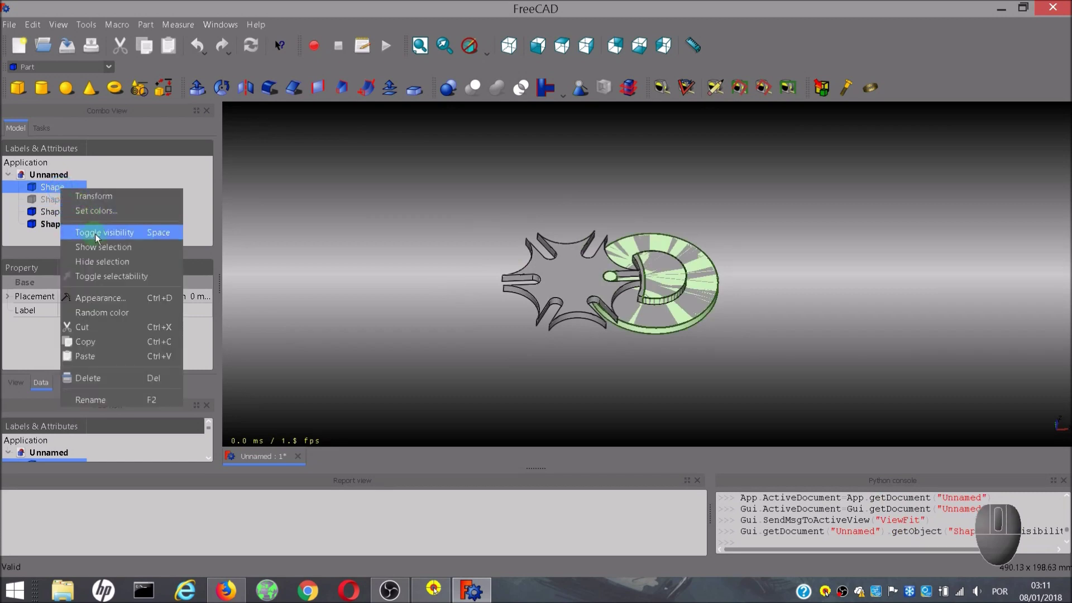
{"action": "left_click", "coordinate": [100, 236]}
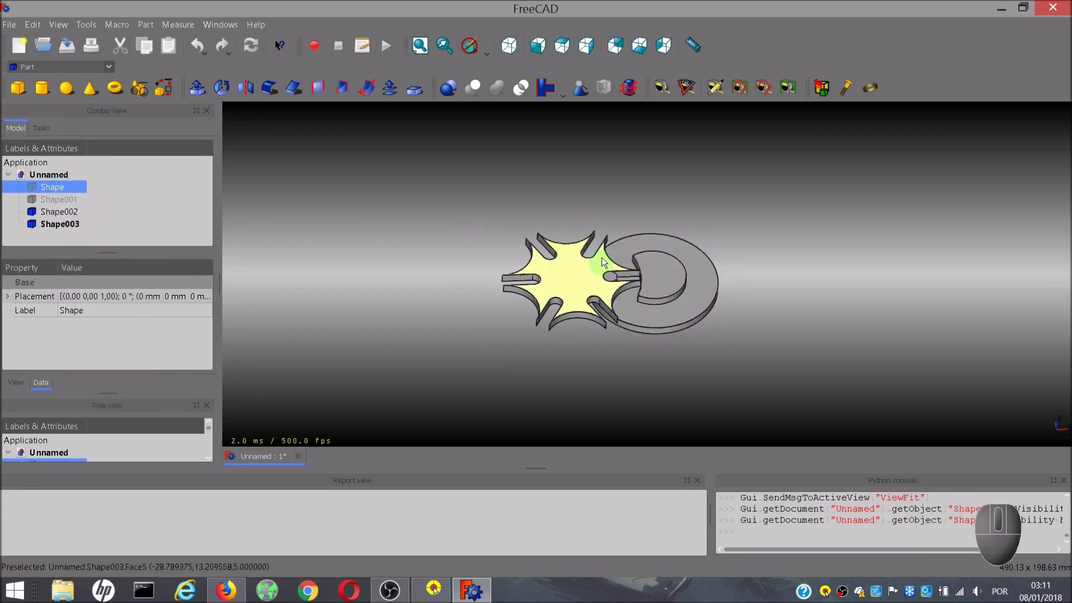
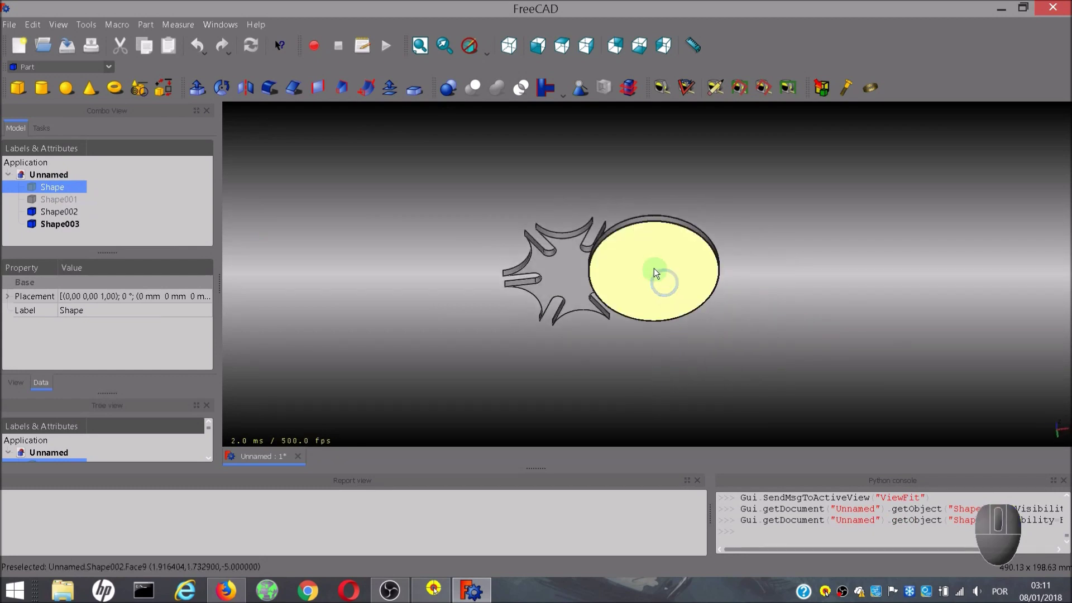
- Select the newly generated crank Shape002 and Geneva wheel Shape003 in the 3D view
{"action": "left_click", "coordinate": [657, 280]}
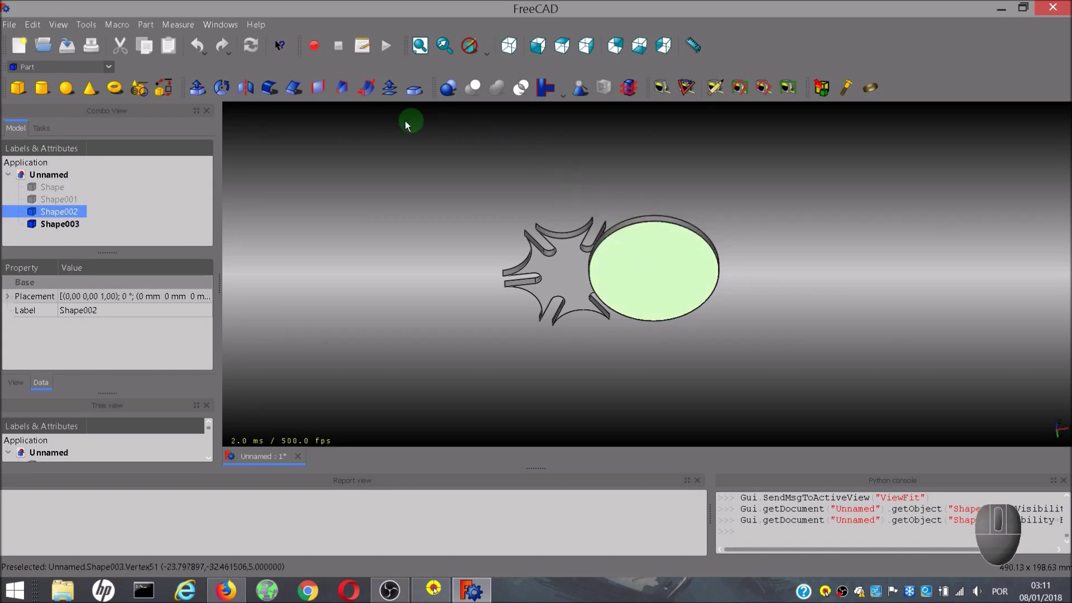
{"action": "left_click", "coordinate": [573, 271]}
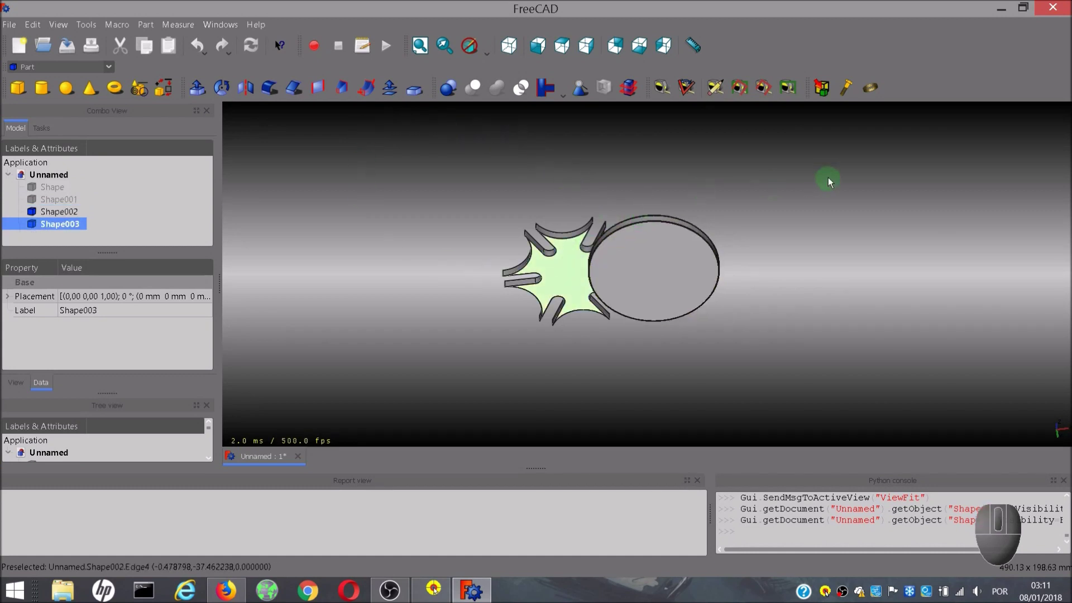